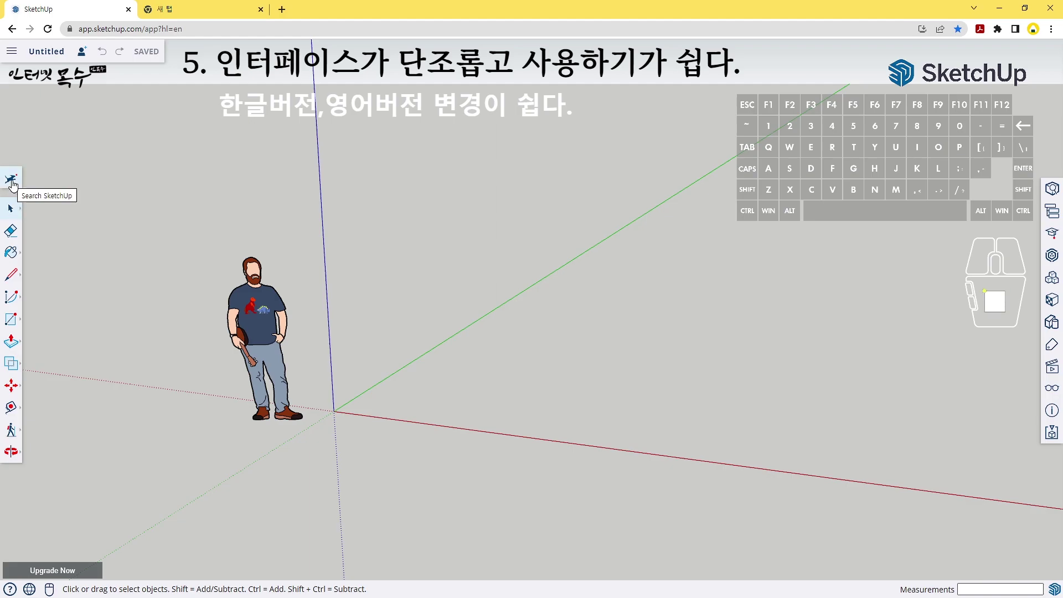
Search the commands for 'set' so Settings appears at the top of the results.
click(16, 184)
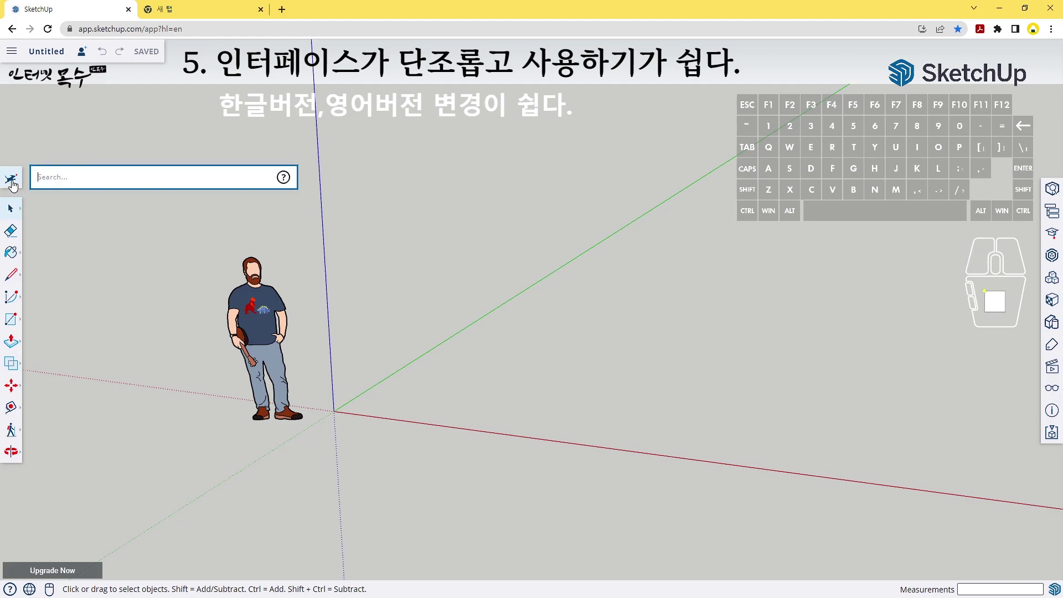
key(s)
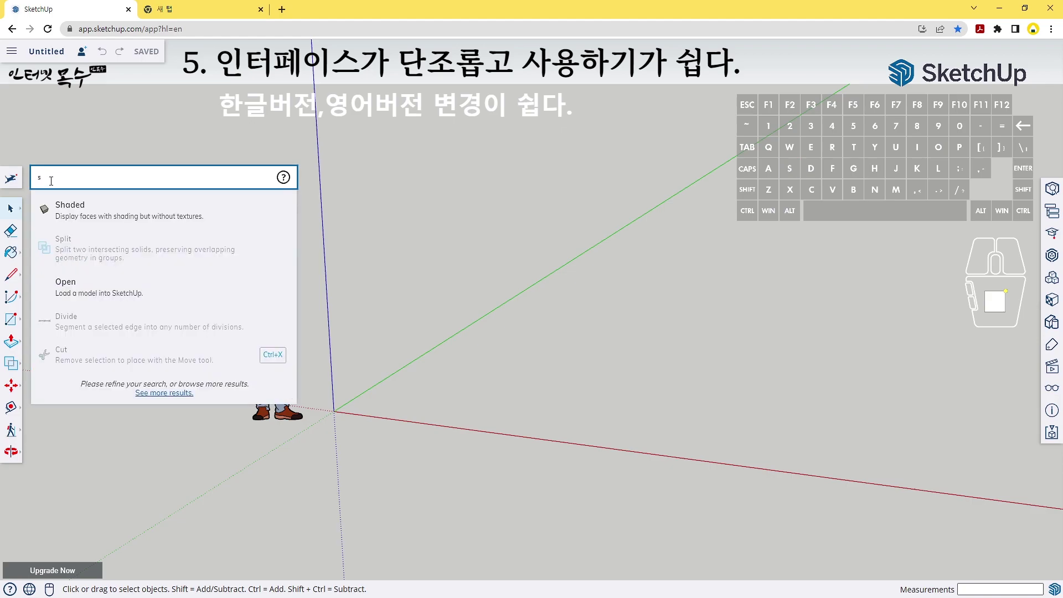
key(e)
key(t)
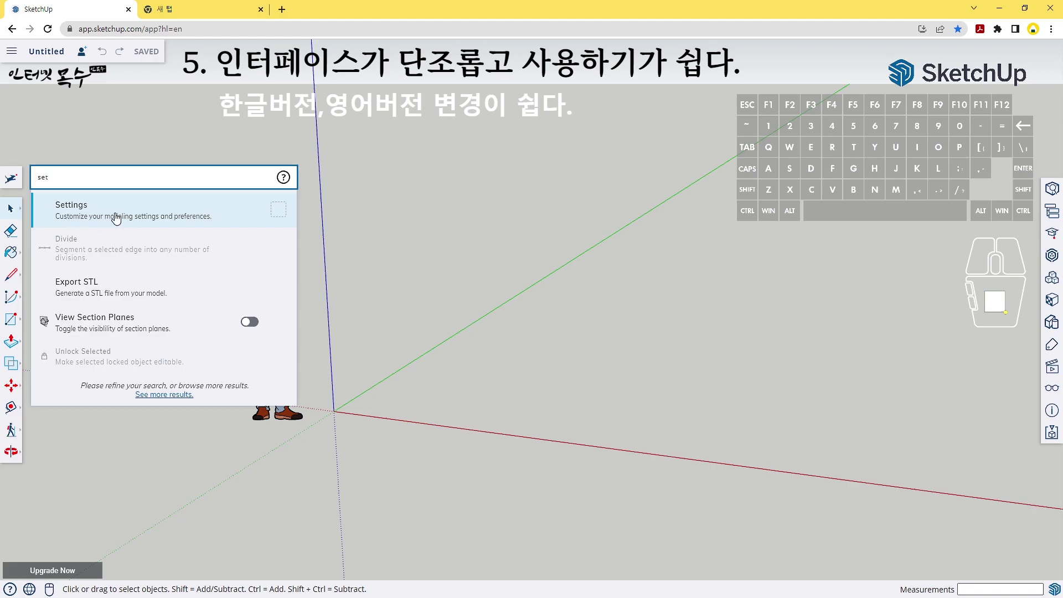
In Settings, switch the interface Language to 한국어 (Korean).
click(119, 220)
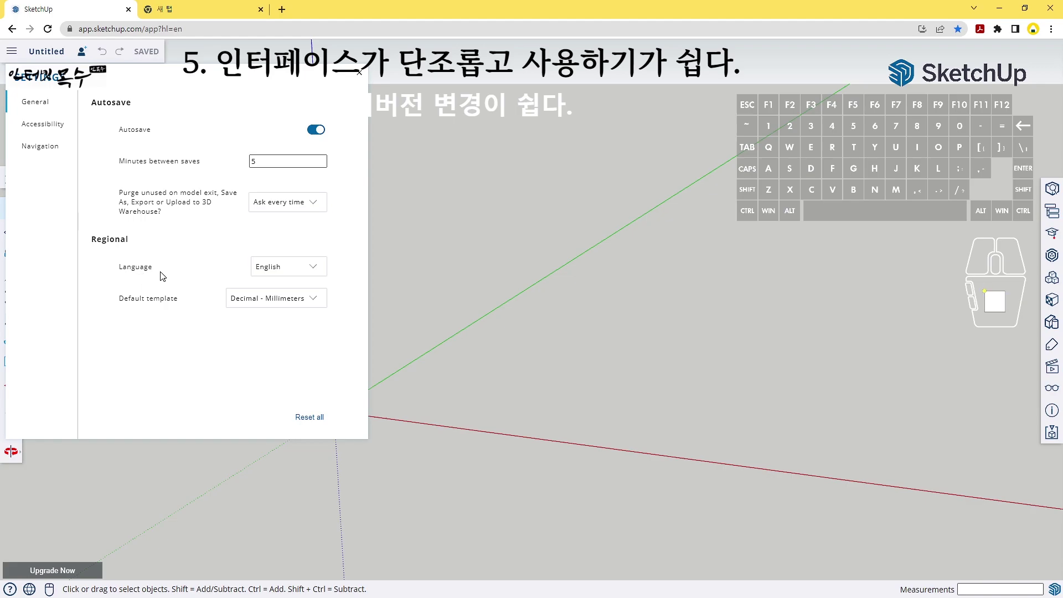
click(320, 271)
click(279, 413)
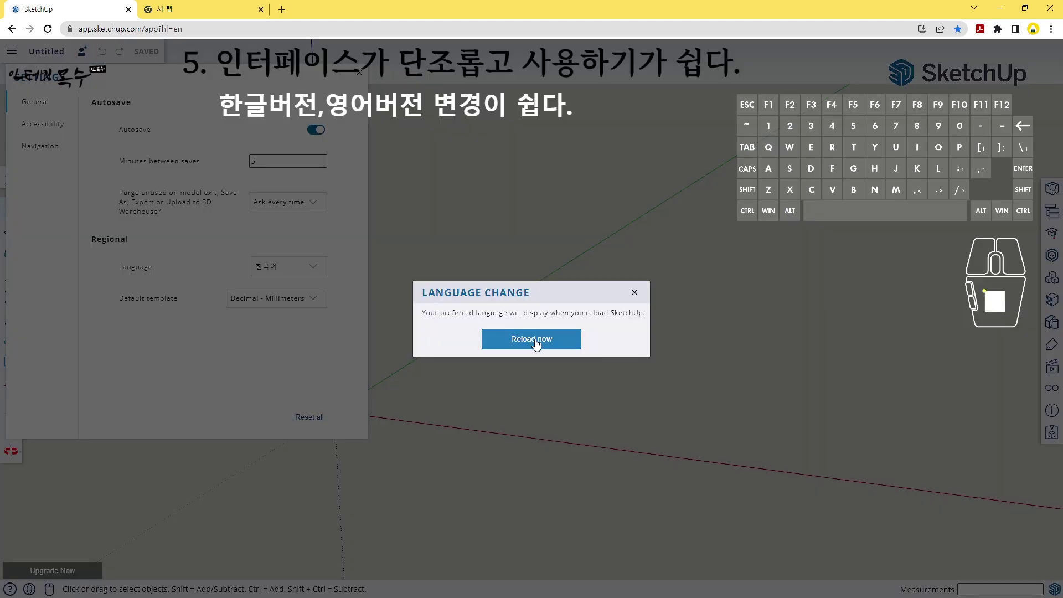
Reload the app and check the context menu now appears in Korean.
click(540, 343)
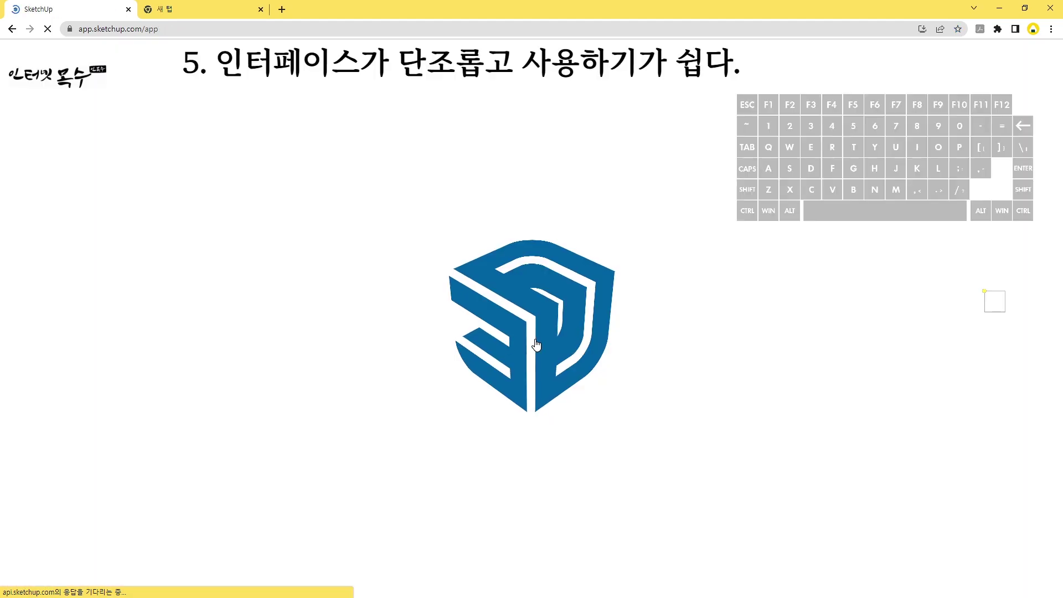
click(180, 97)
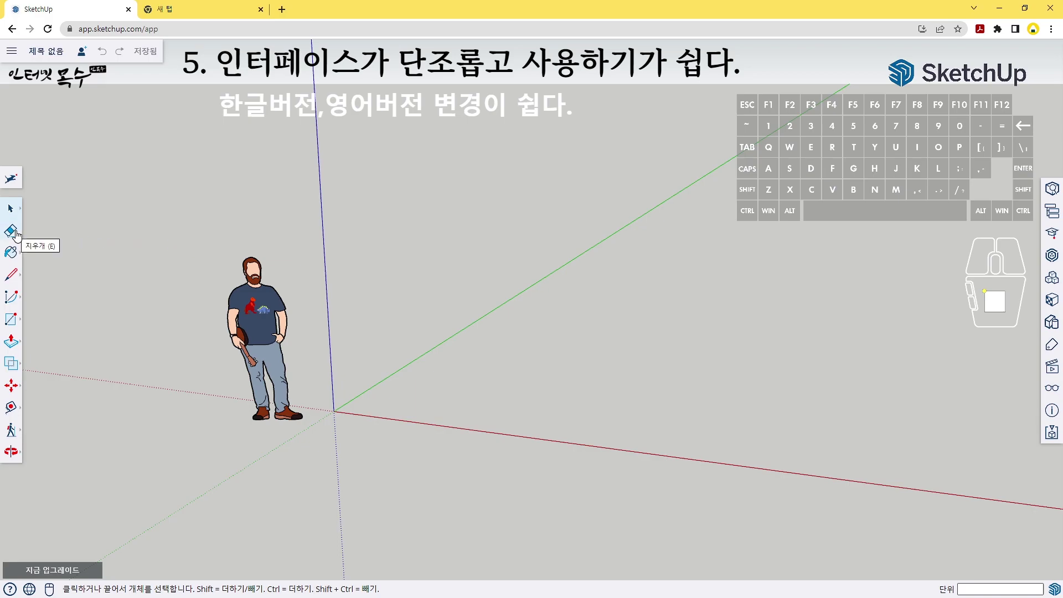
right_click(185, 211)
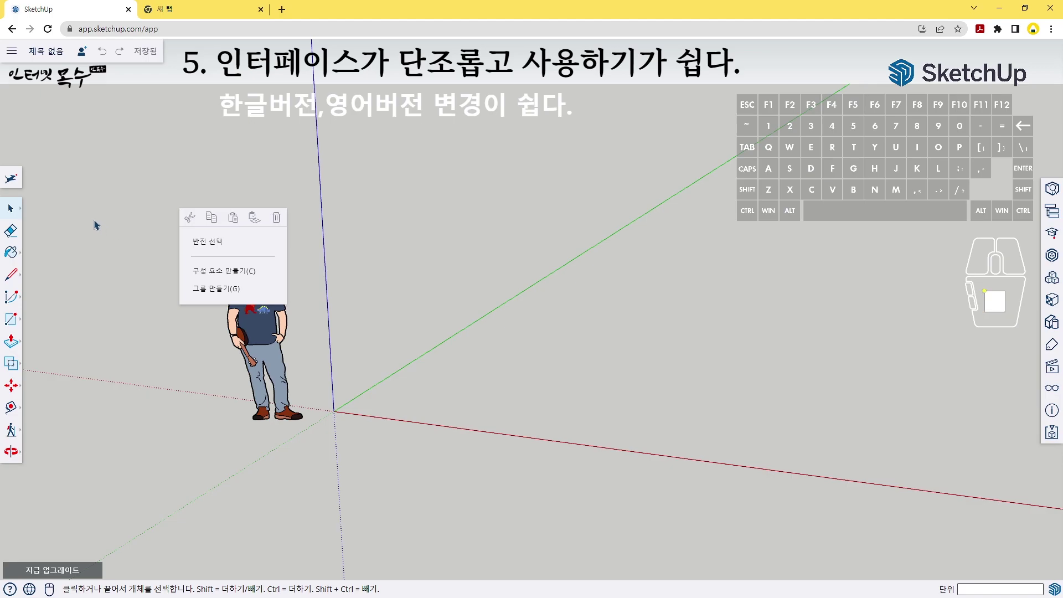
Through the 설정 search, switch the interface Language back to English in Settings.
click(99, 203)
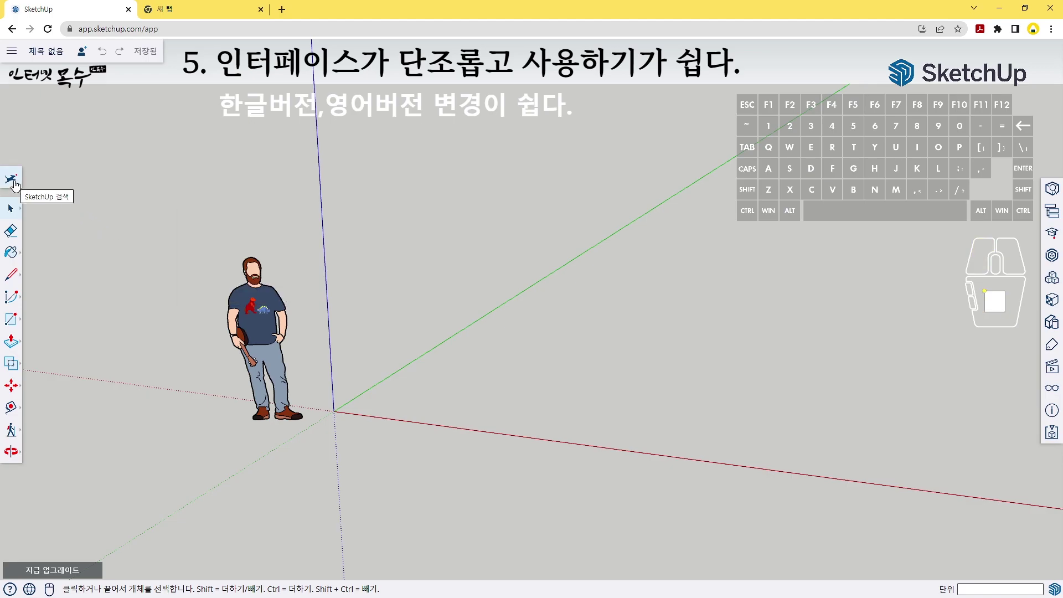
click(17, 184)
click(74, 174)
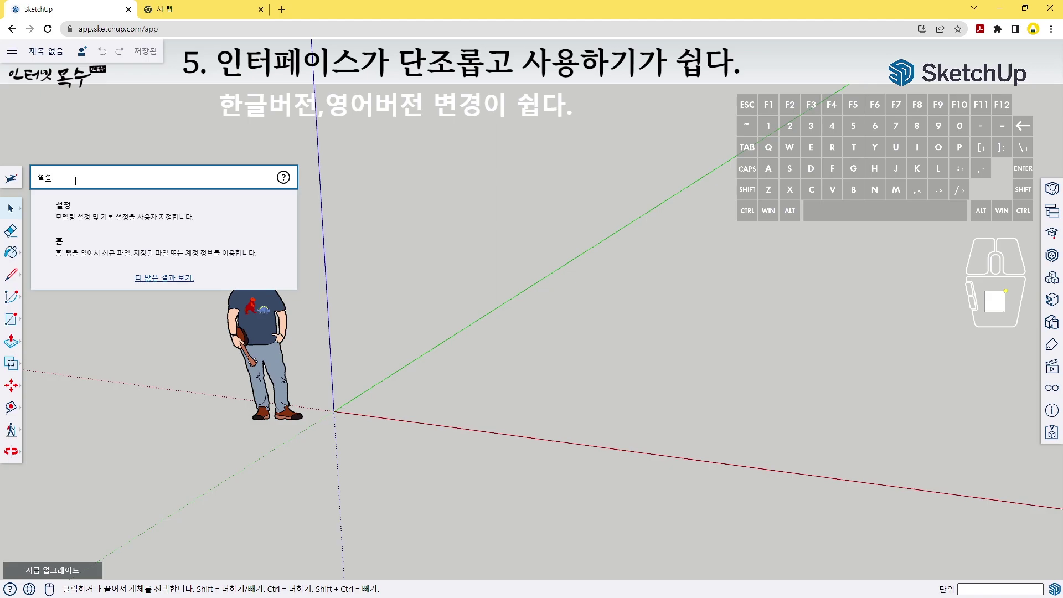
click(98, 218)
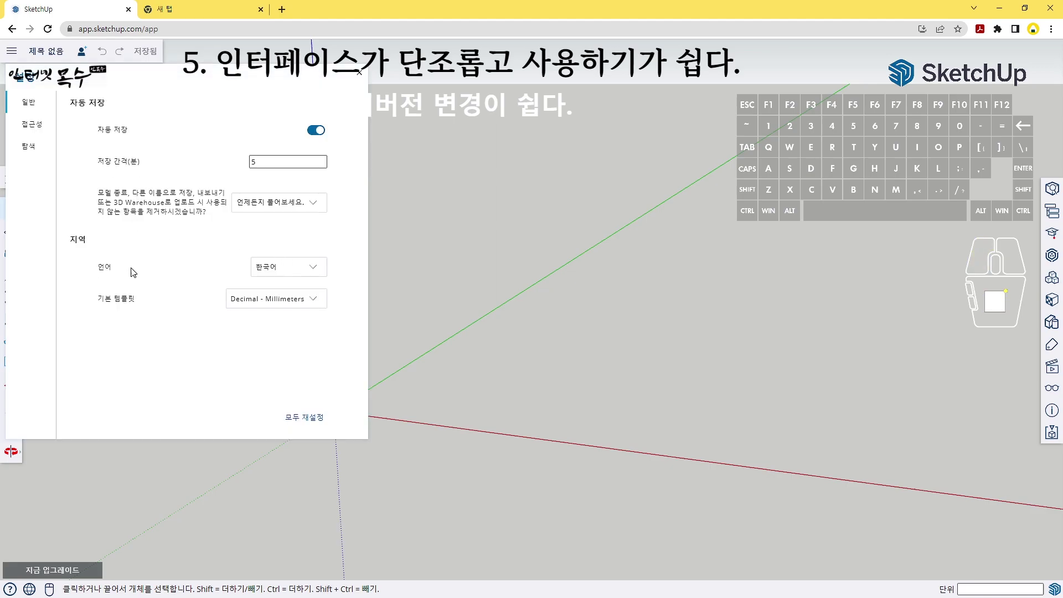
click(319, 273)
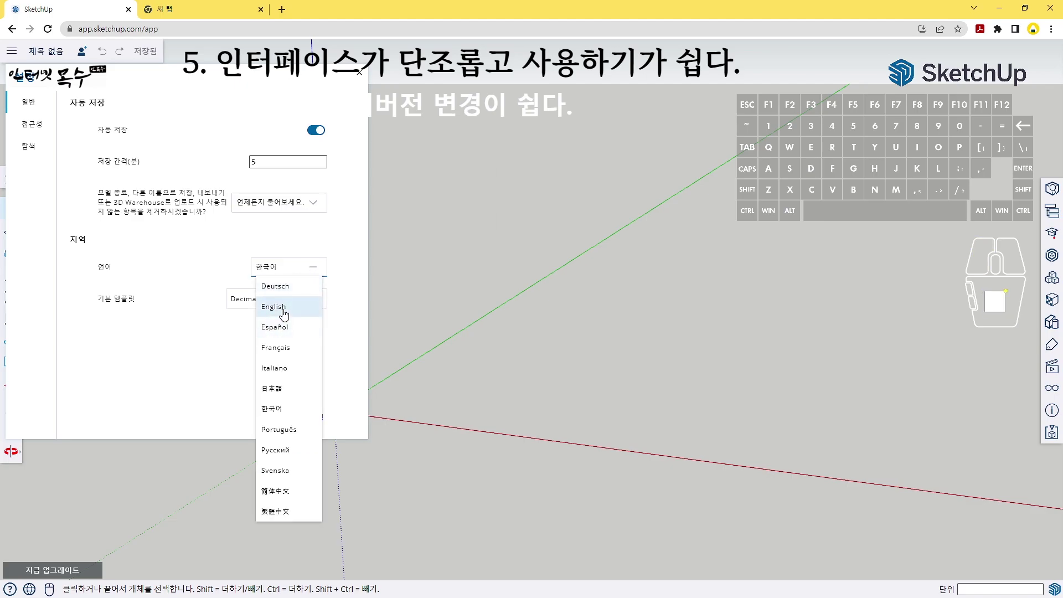
click(287, 313)
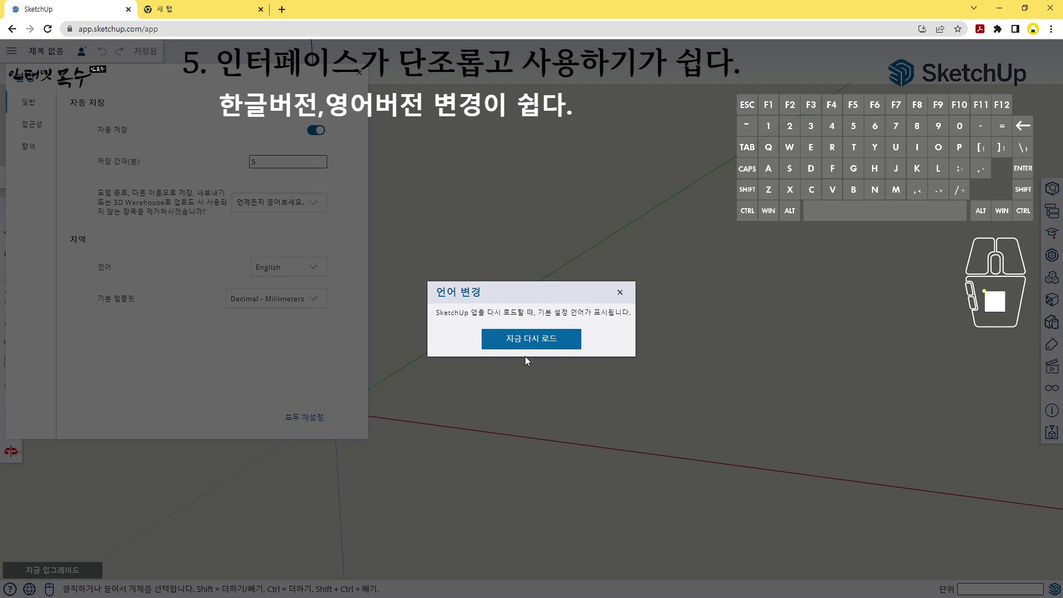
Reload the app, start a new model and confirm the context menu is in English.
click(537, 346)
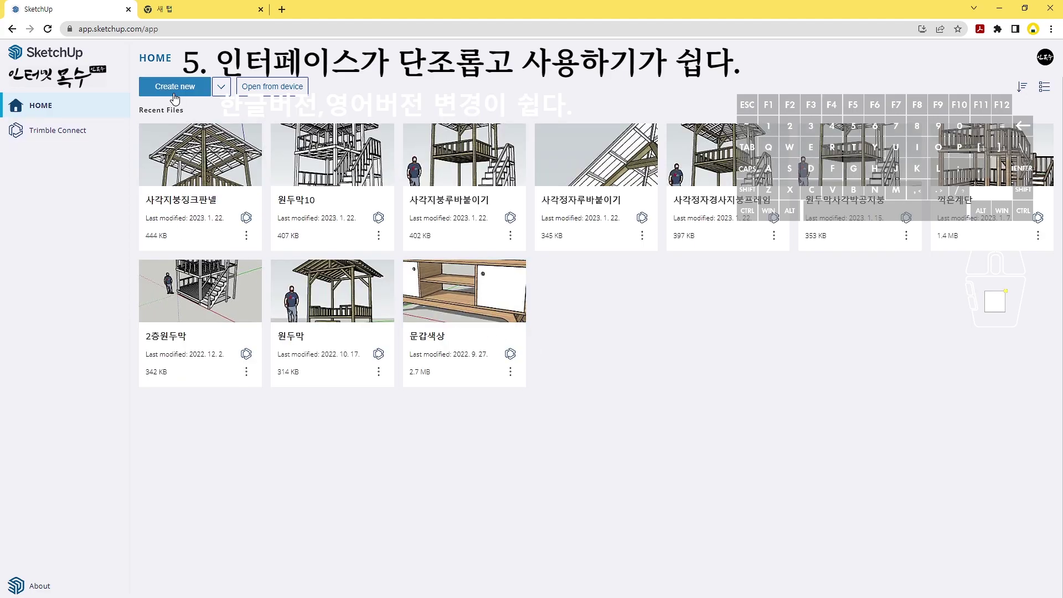
click(178, 96)
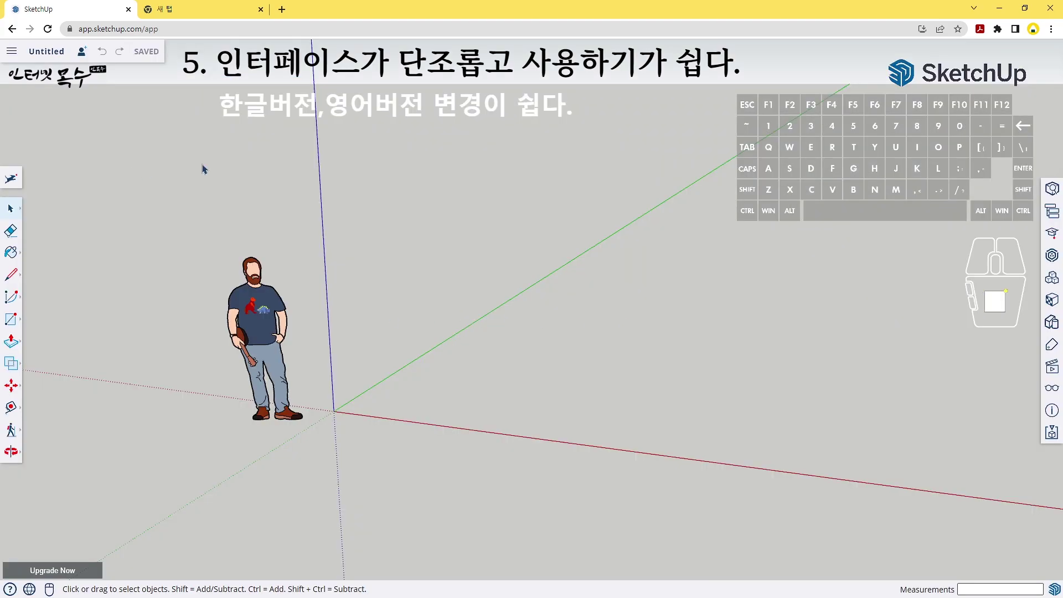
right_click(214, 165)
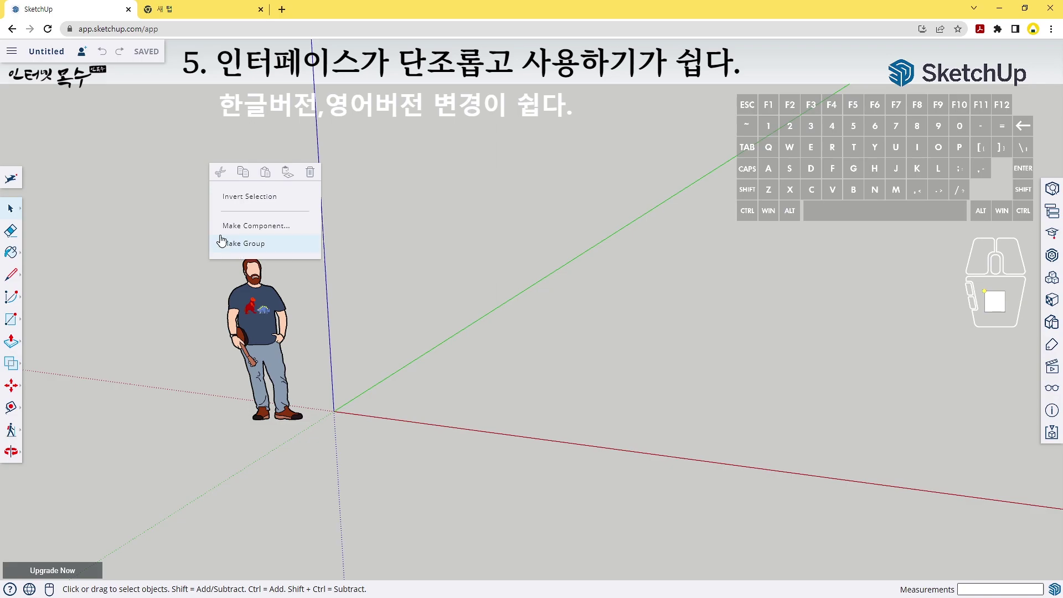
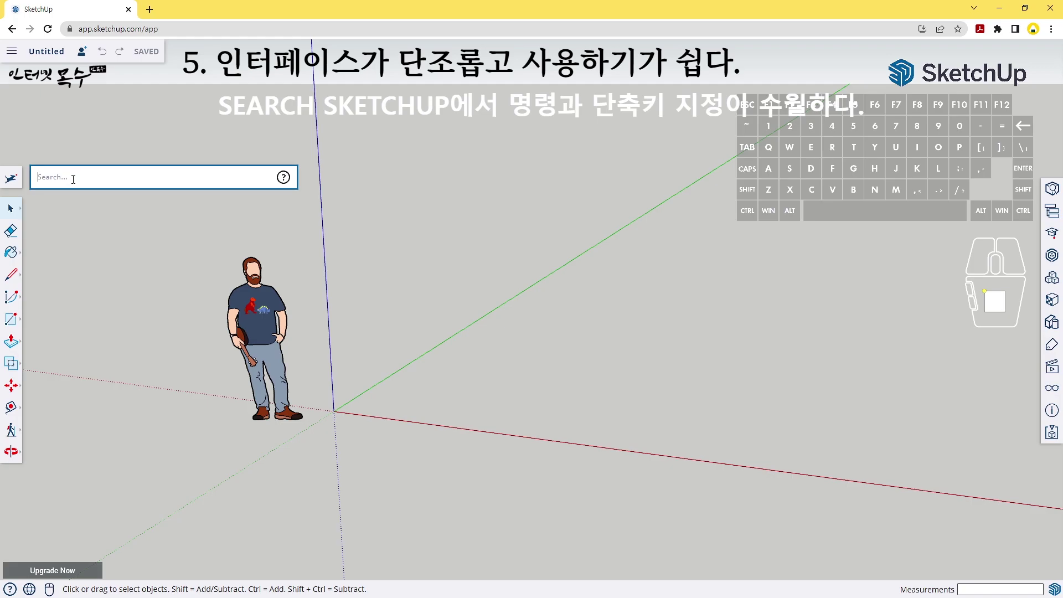
Search the commands for 'de' to find Delete Guides, then dismiss the search.
key(c)
key(e)
key(BackSpace)
key(BackSpace)
key(BackSpace)
key(d)
key(e)
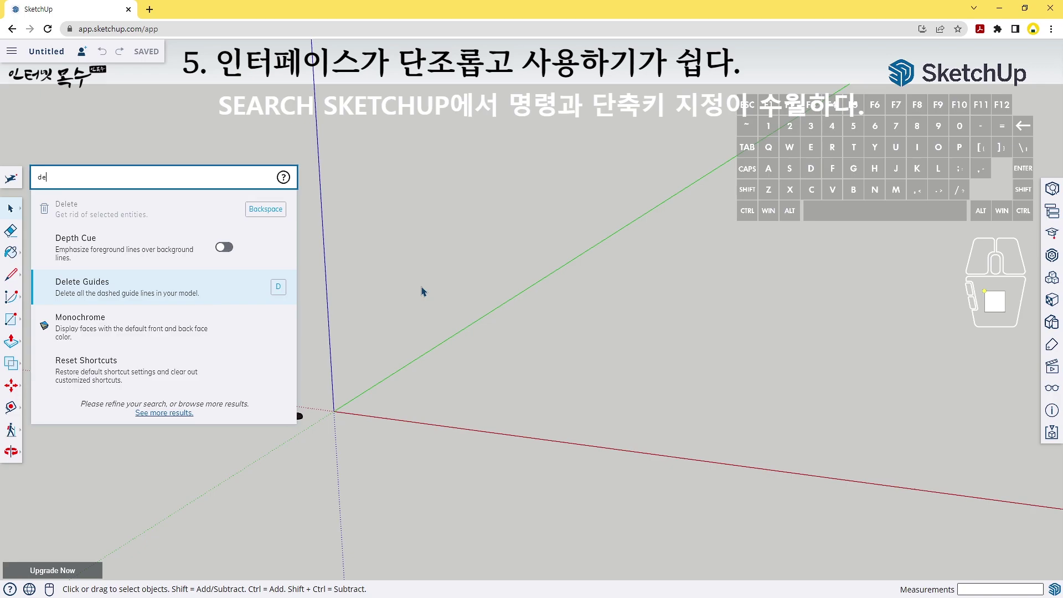
click(386, 280)
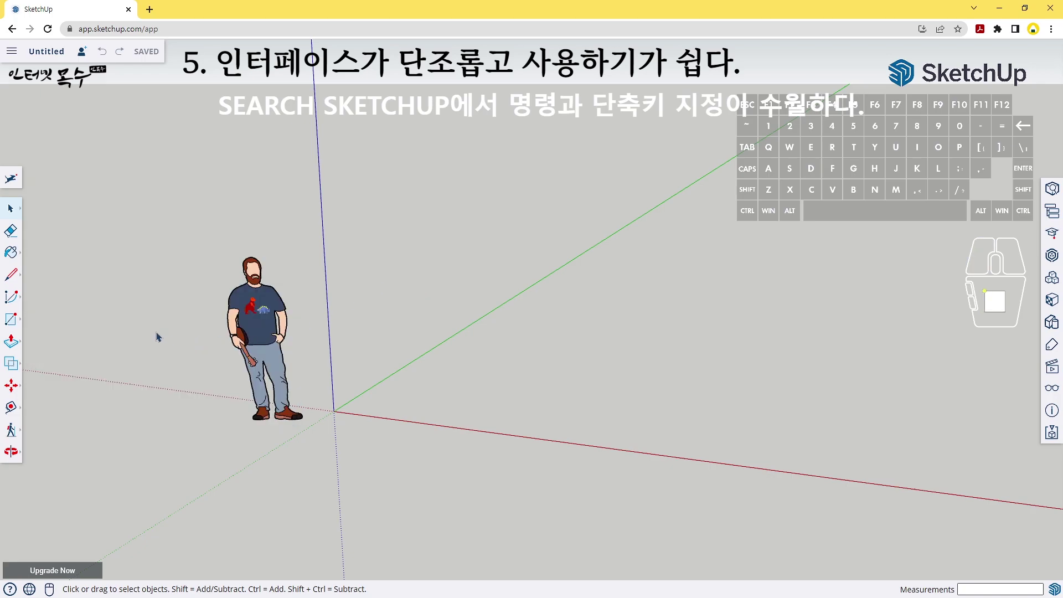
Start a guide line with the Tape Measure tool and cancel it before placing.
click(14, 411)
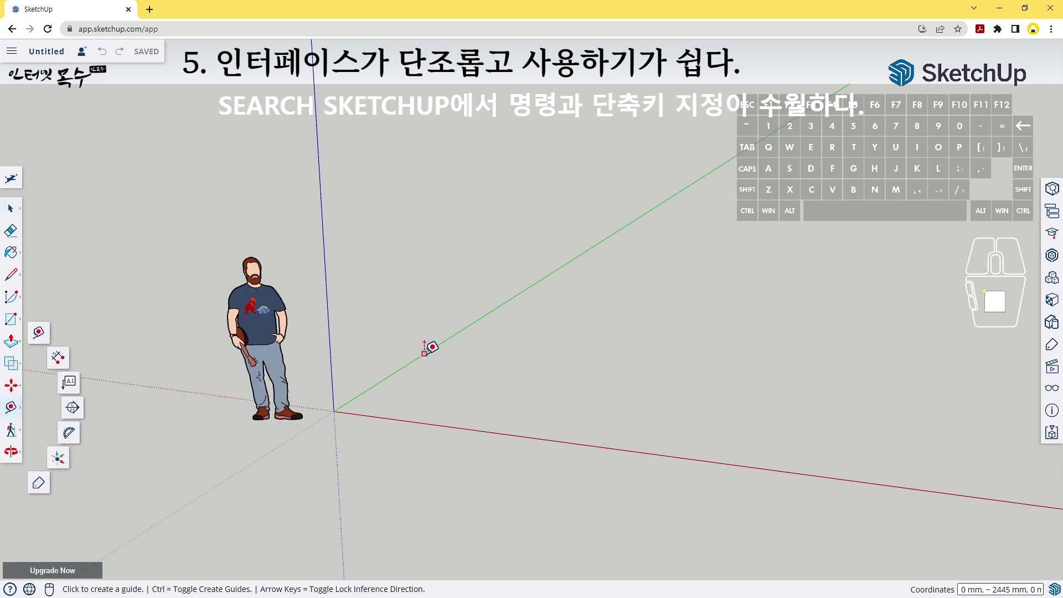
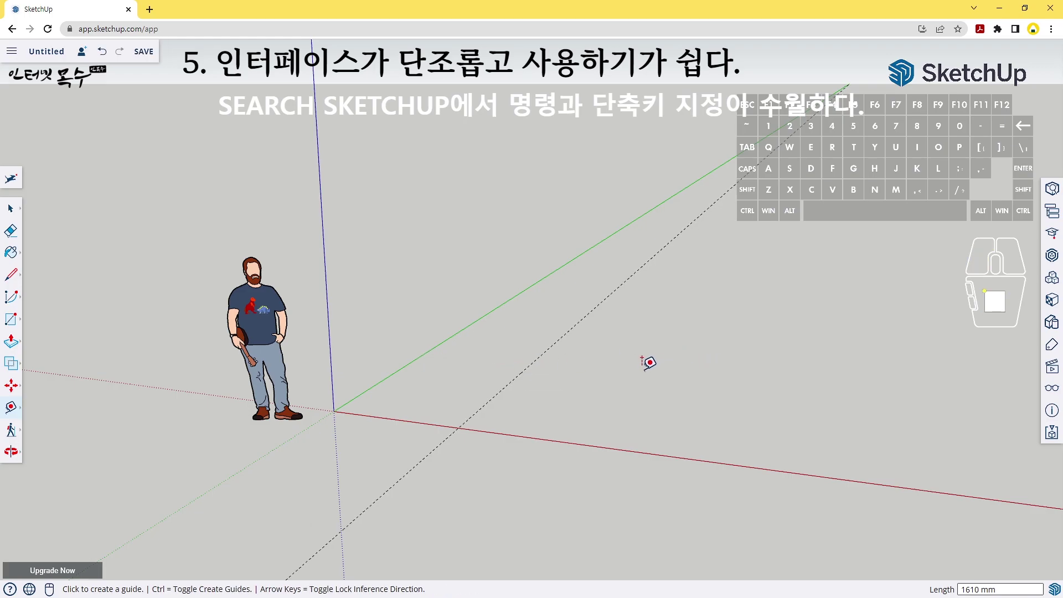
key(d)
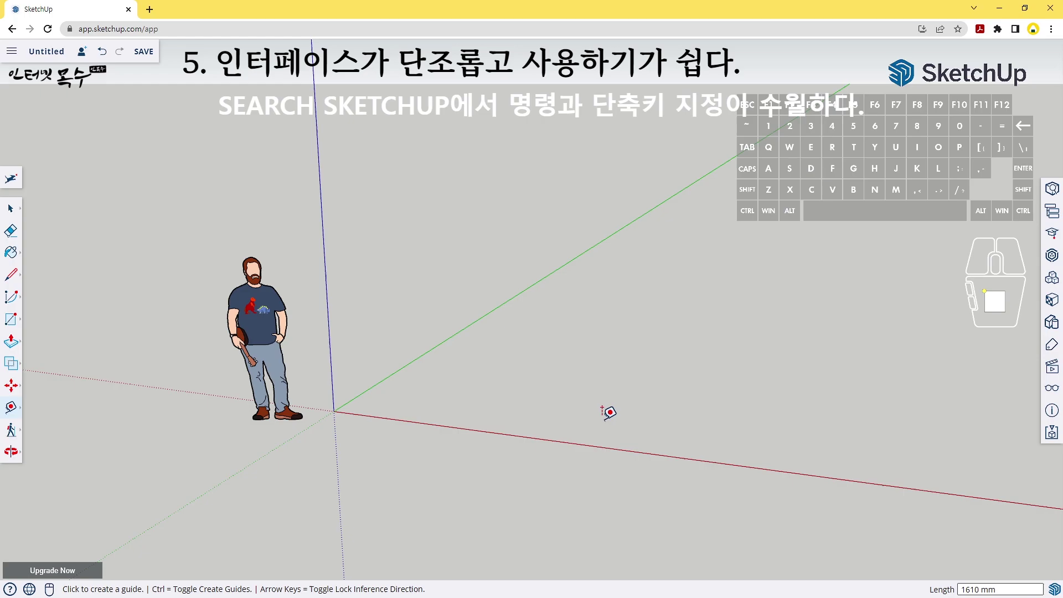
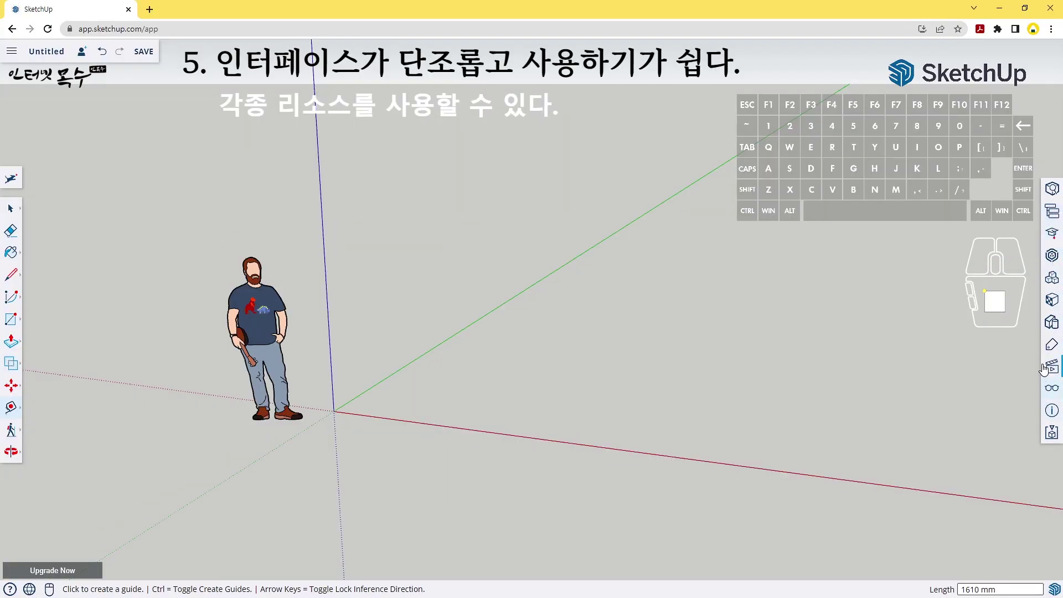
Browse the 3D Warehouse featured models and catalogs, then close the panel.
click(1055, 261)
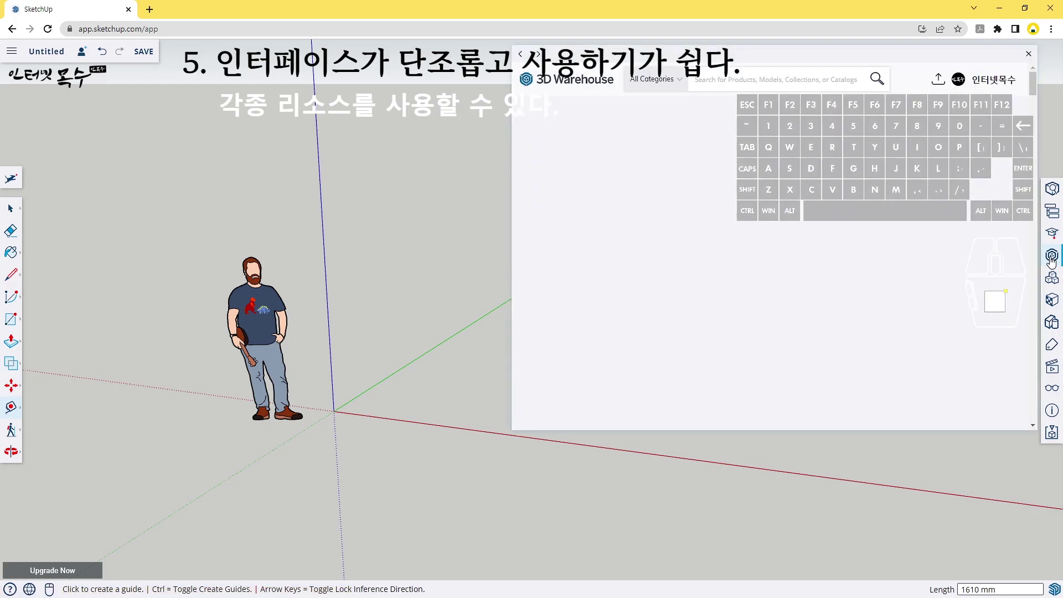
scroll(down, 3)
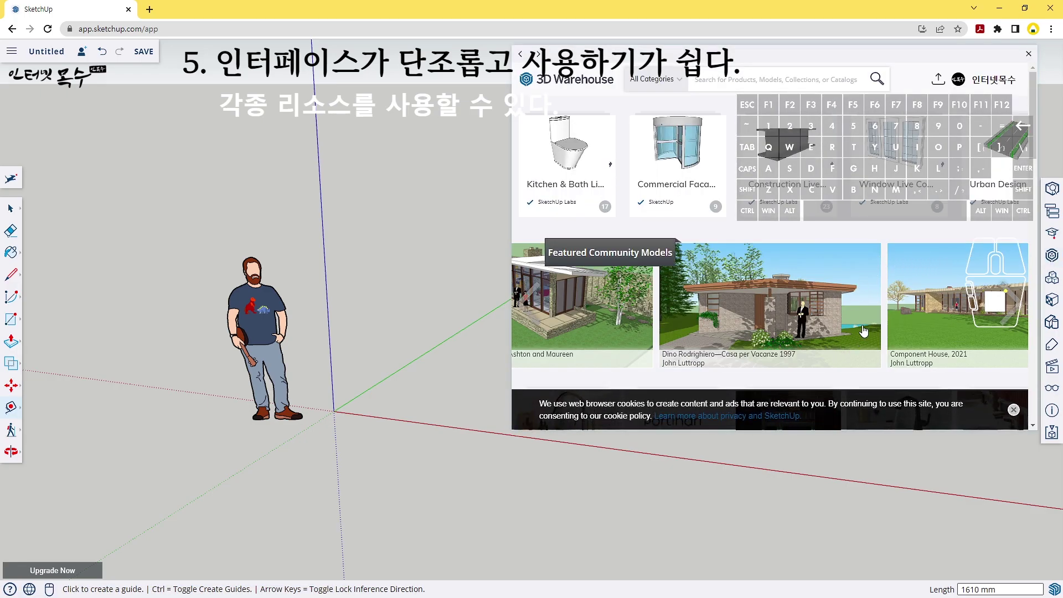
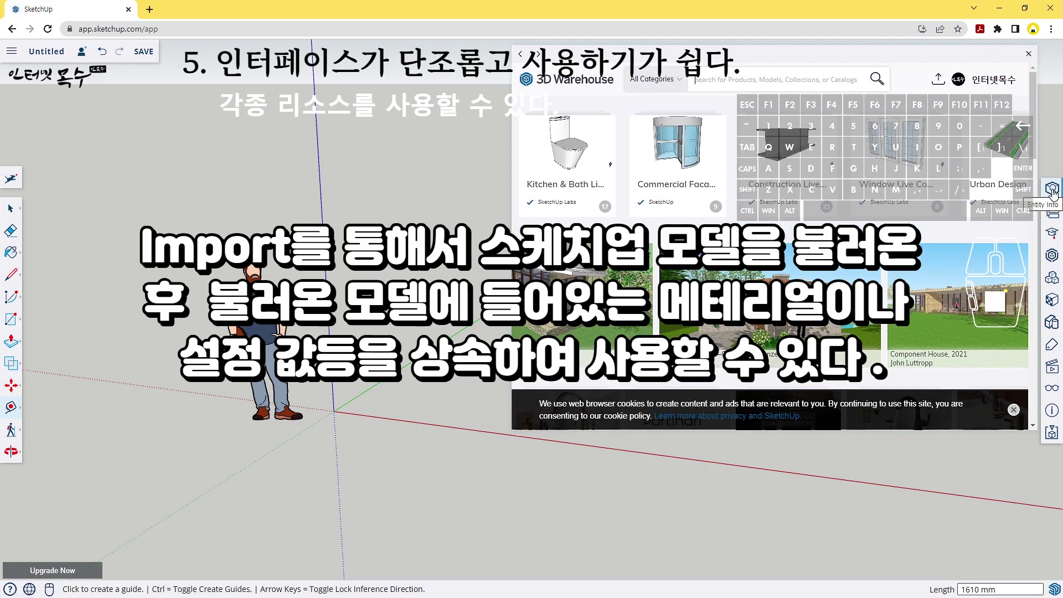
click(1057, 193)
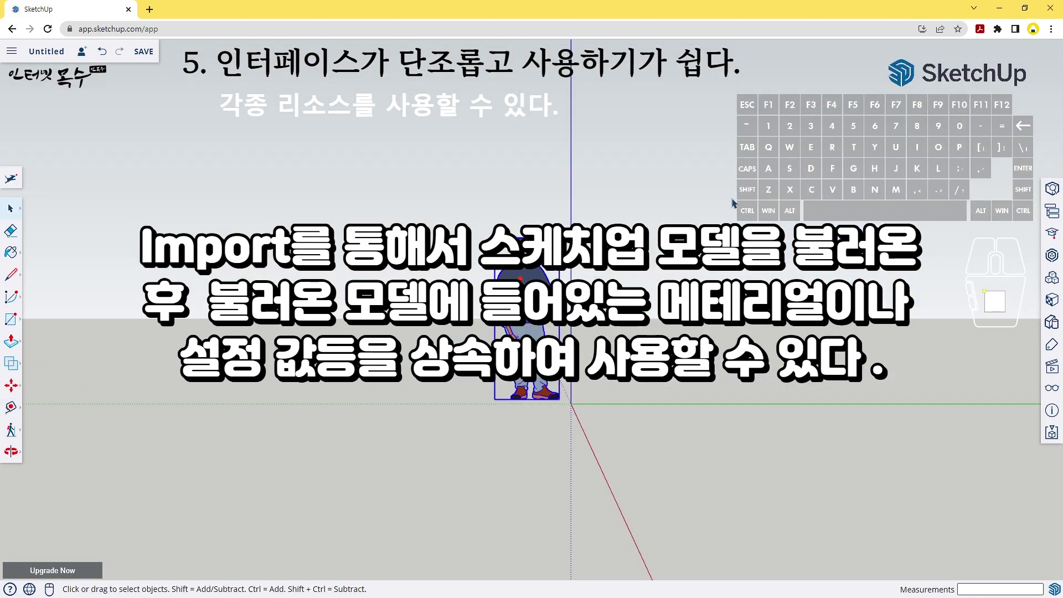
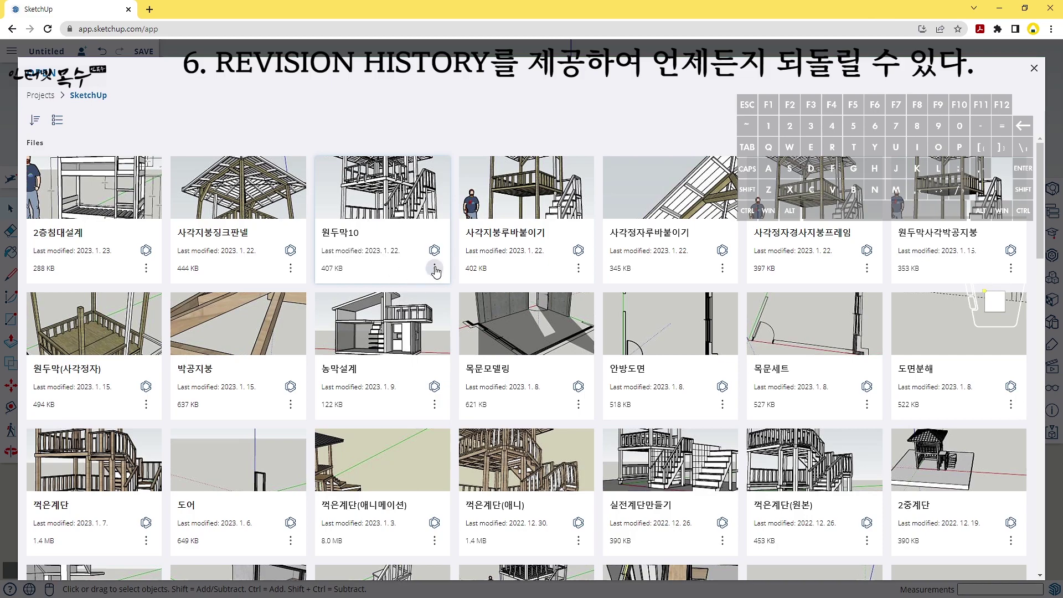
Show the options menu with History for the 원두막10 model file.
click(439, 272)
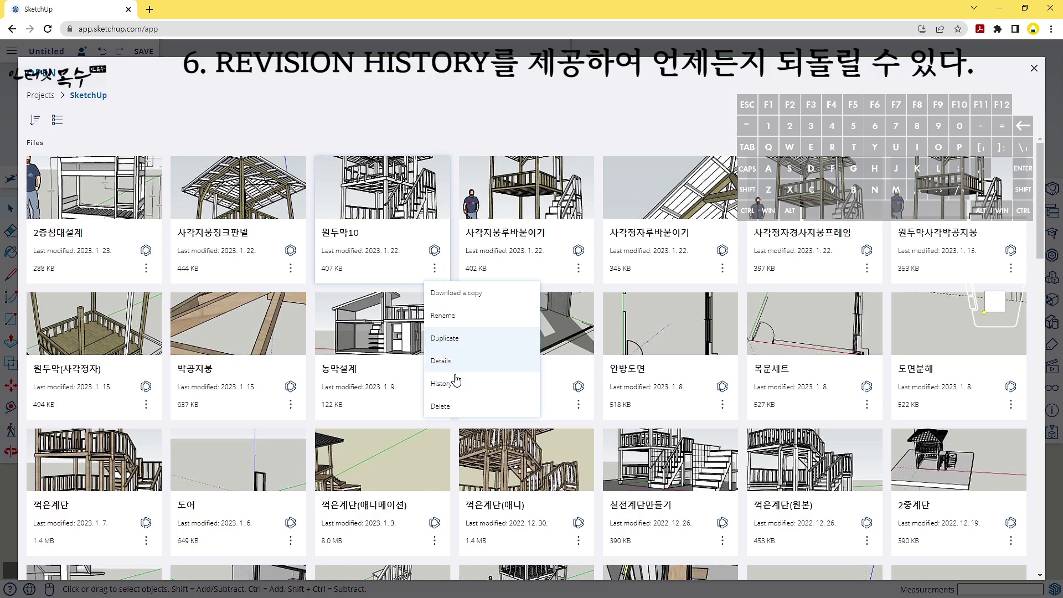
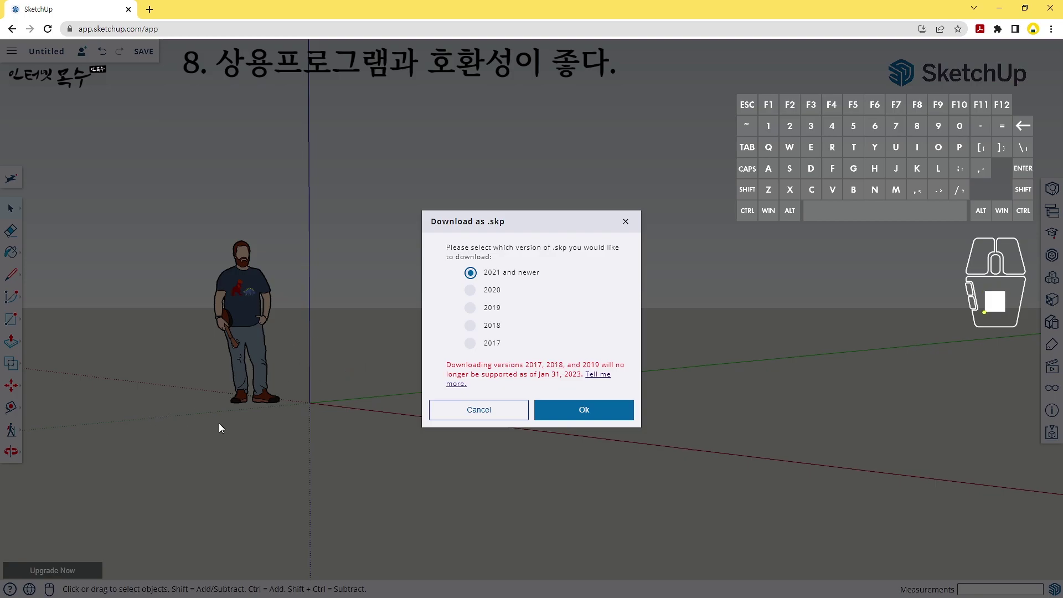
Dismiss the .skp download dialog and discard unsaved changes to open another model.
click(634, 228)
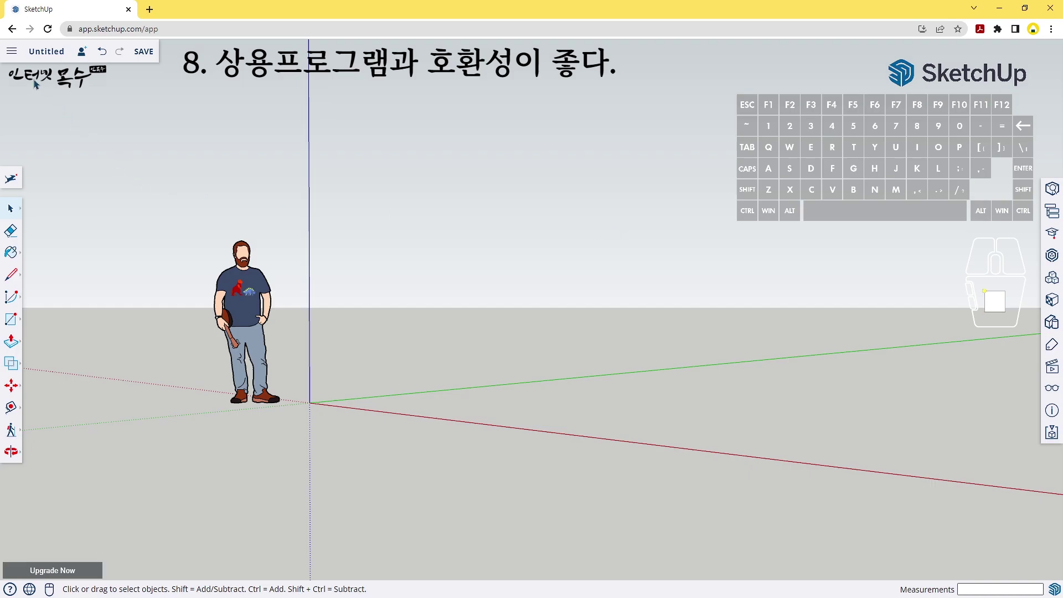
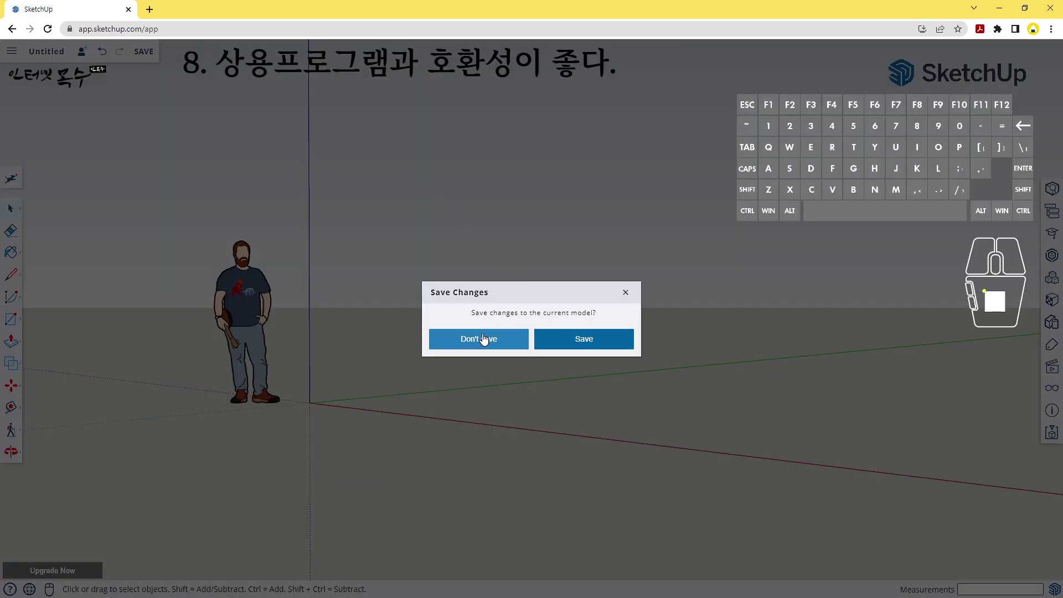
click(483, 348)
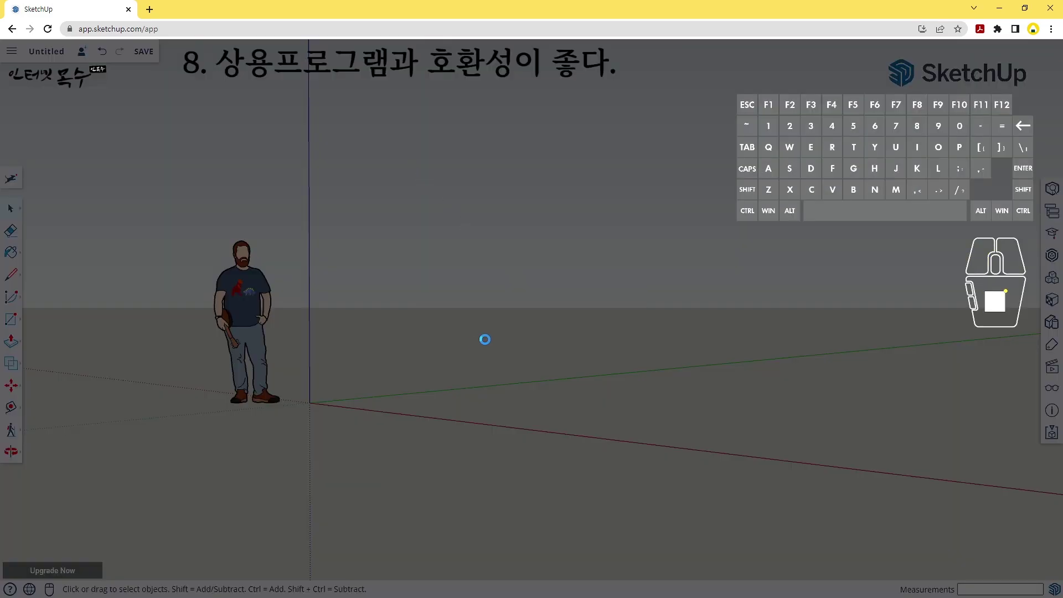
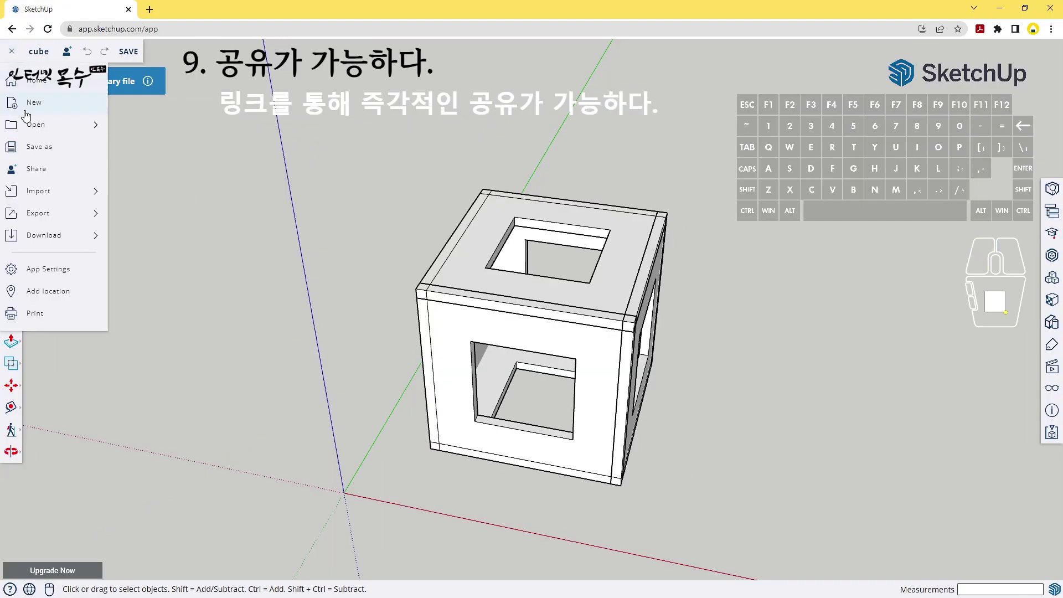
Open the SketchUp project's files and pull back to view the whole 사각지붕징크판넬 pavilion.
click(46, 125)
click(170, 130)
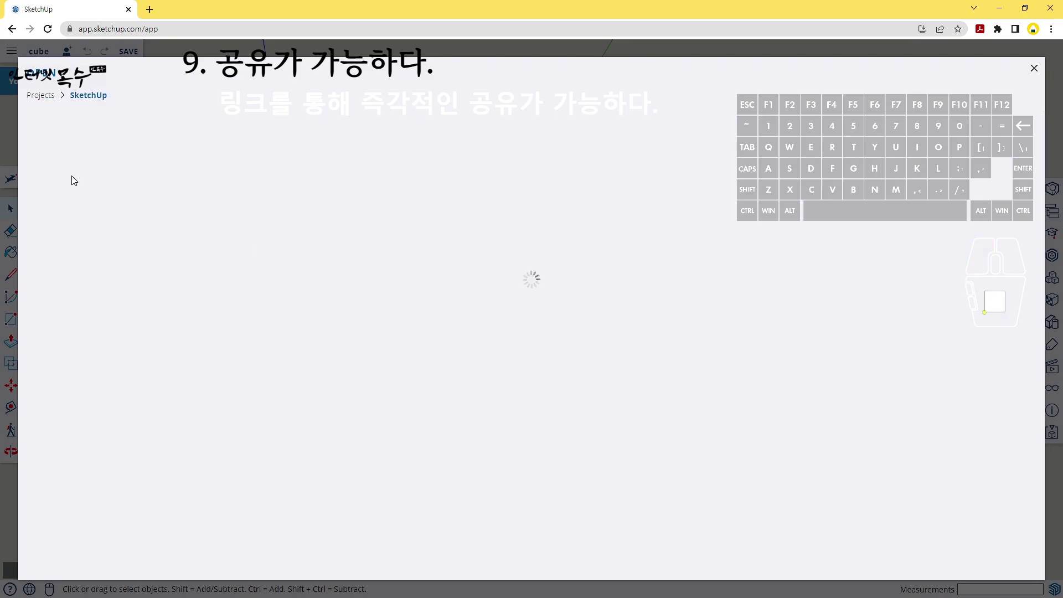
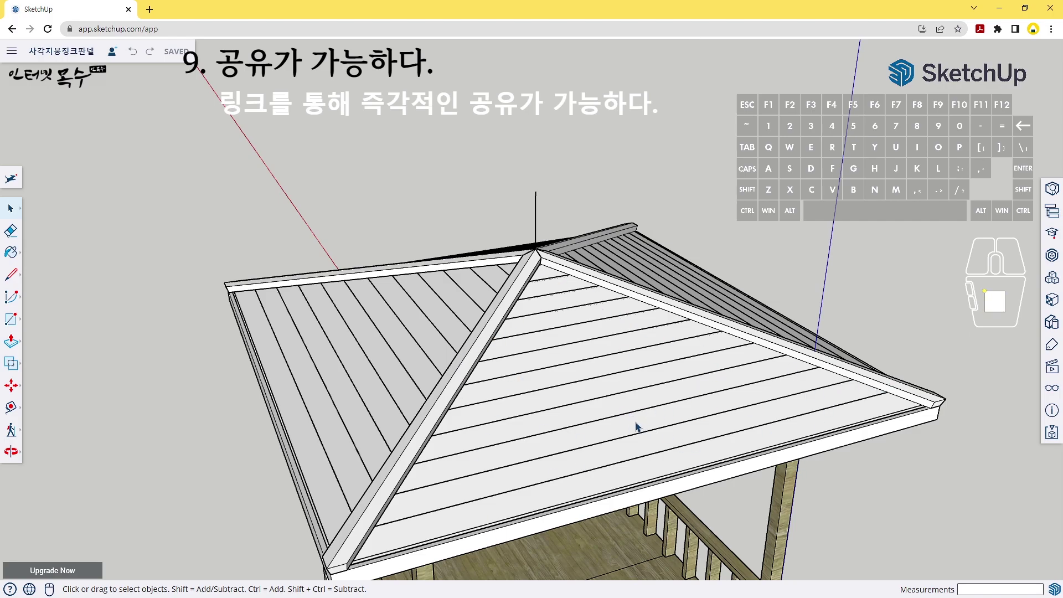
drag(632, 446, 682, 332)
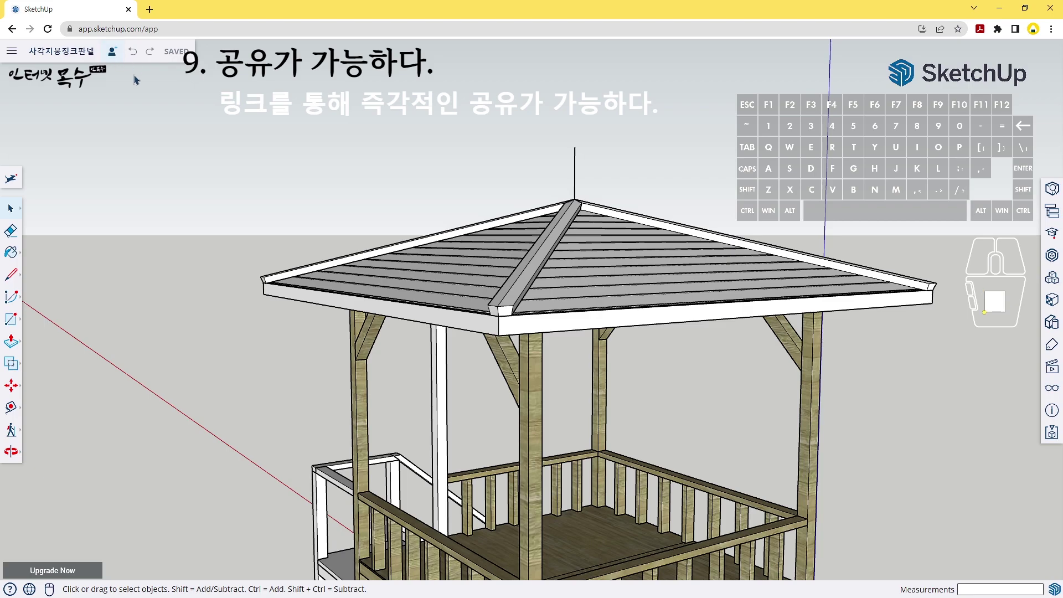
Enable 'Create a link for others to view the file' for the pavilion and copy its app.sketchup.com link.
click(120, 57)
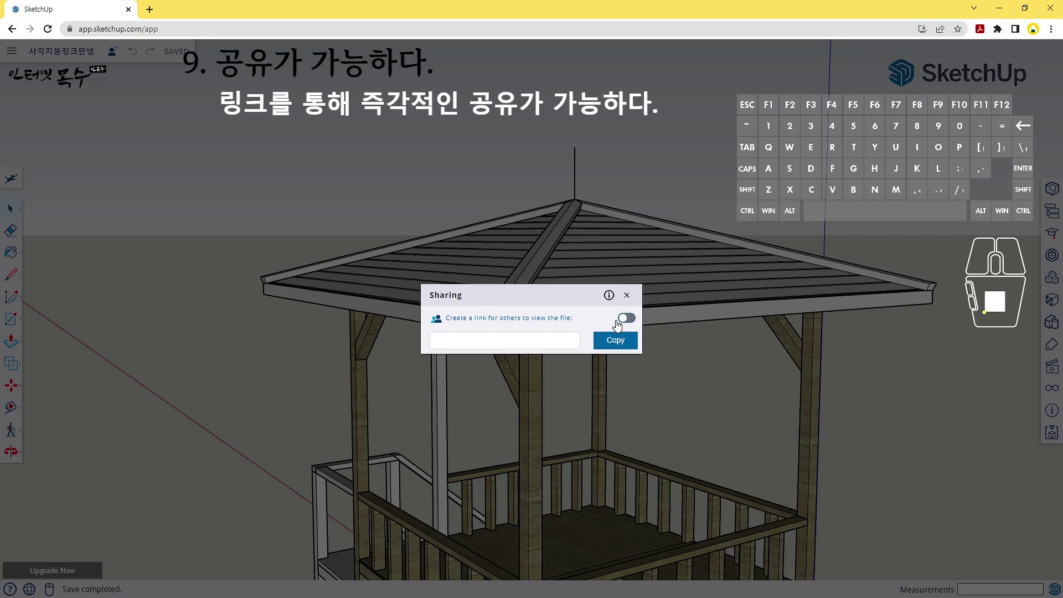
drag(629, 320, 647, 320)
click(635, 322)
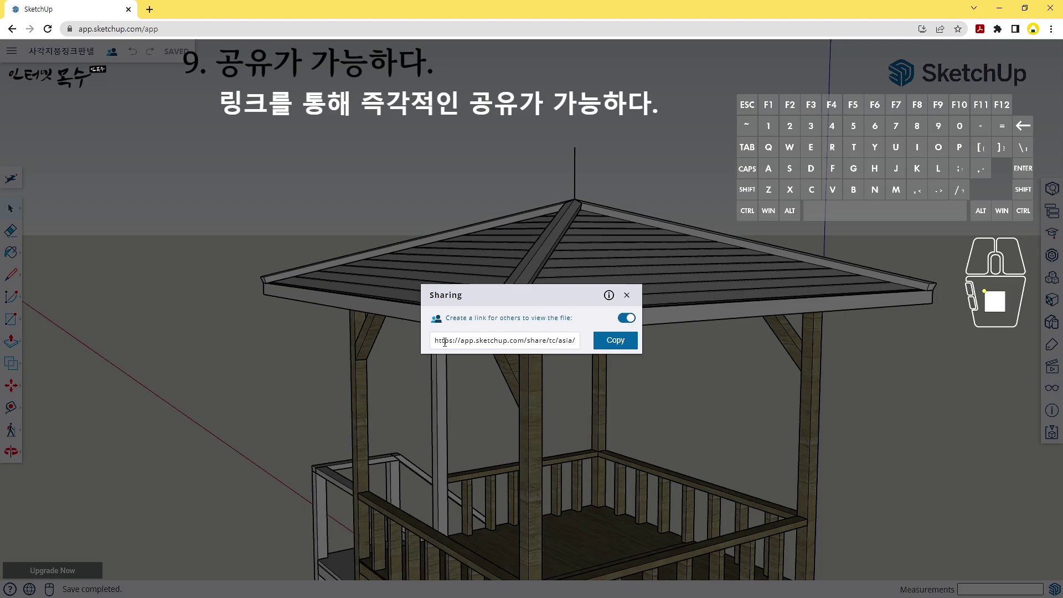